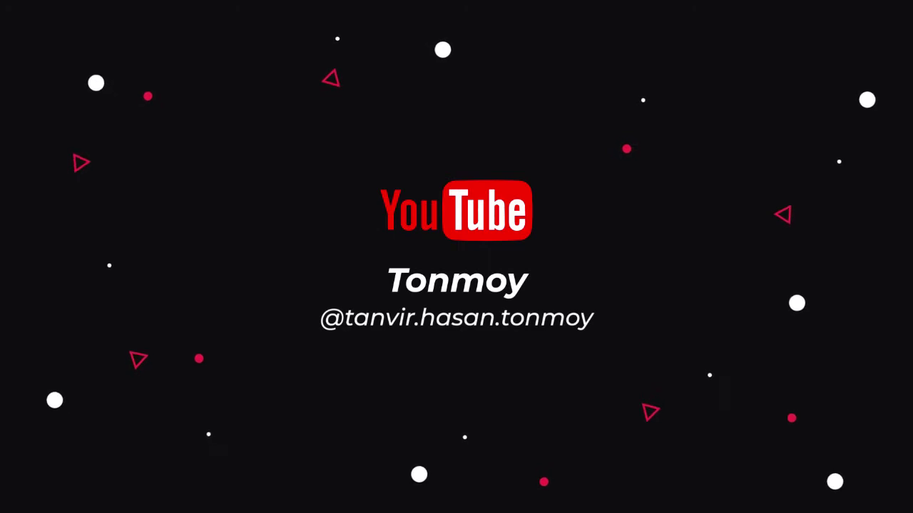
Bring up the context options for the Background photo layer.
{"action": "right_click", "coordinate": [858, 278]}
Duplicate the Background layer as a new layer named Main.
{"action": "right_click", "coordinate": [853, 283]}
{"action": "left_click", "coordinate": [836, 306]}
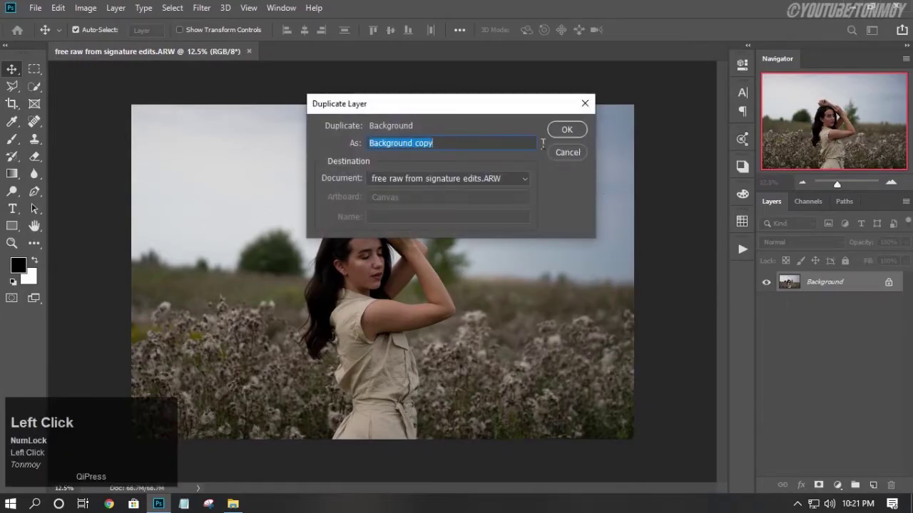
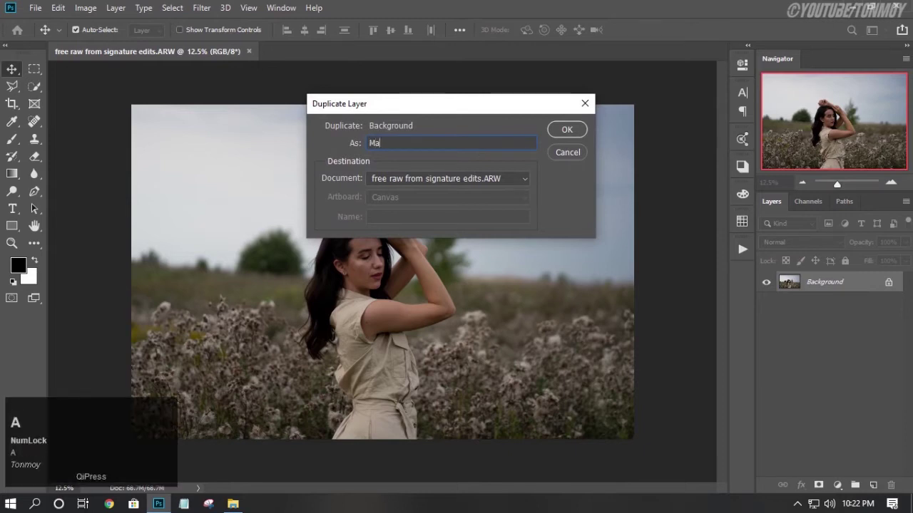
{"action": "type", "text": "n"}
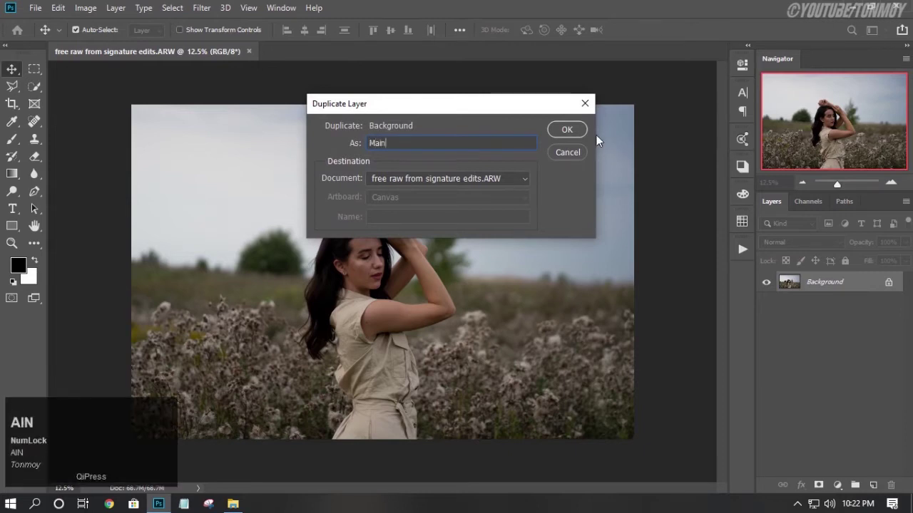
{"action": "left_click", "coordinate": [571, 136]}
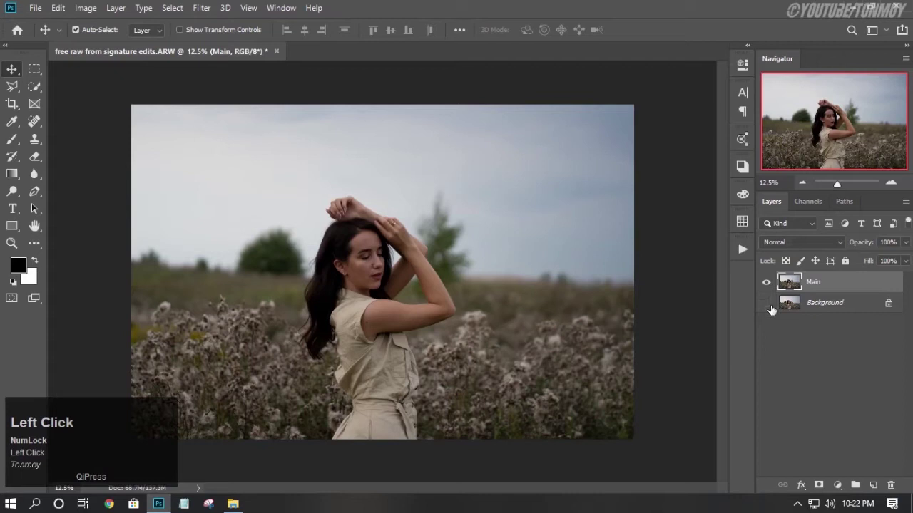
Hide the original Background layer beneath Main.
{"action": "right_click", "coordinate": [826, 289]}
{"action": "left_click", "coordinate": [664, 188]}
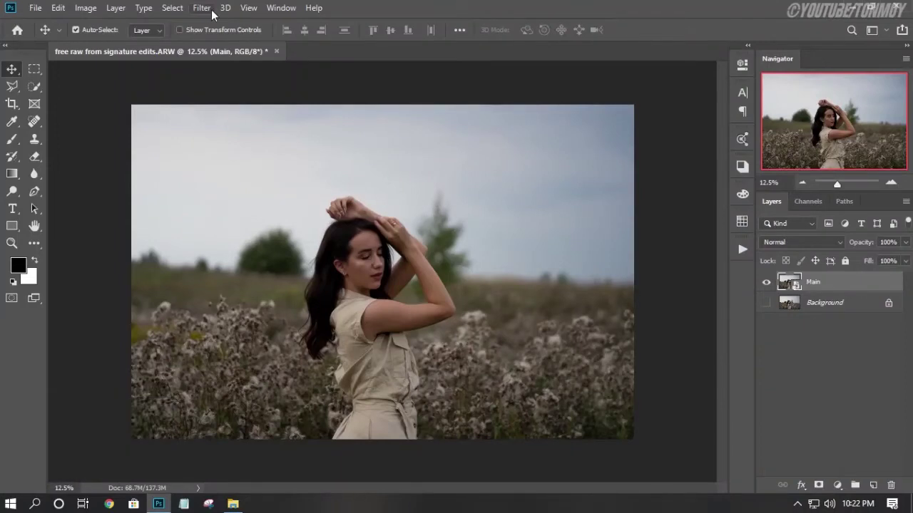
Launch the Camera Raw Filter on the Main layer from the Filter menu.
{"action": "left_click", "coordinate": [210, 14]}
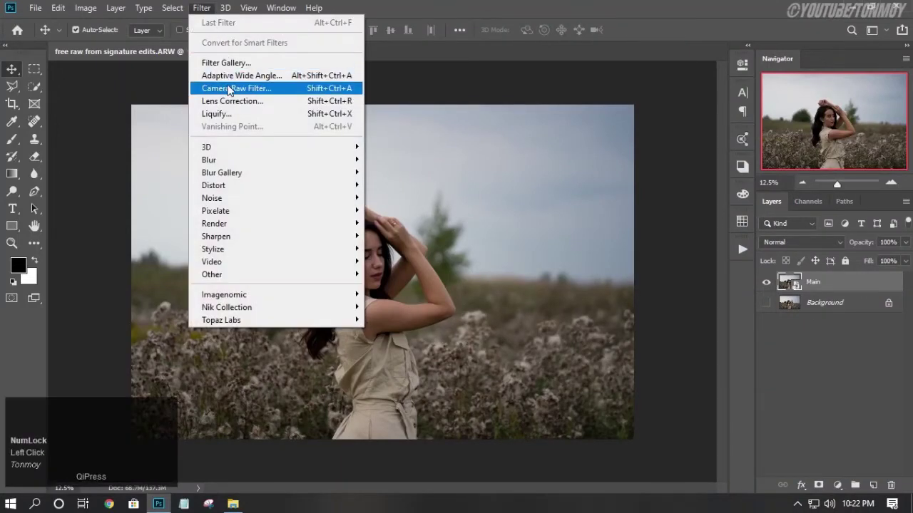
{"action": "left_click", "coordinate": [224, 90]}
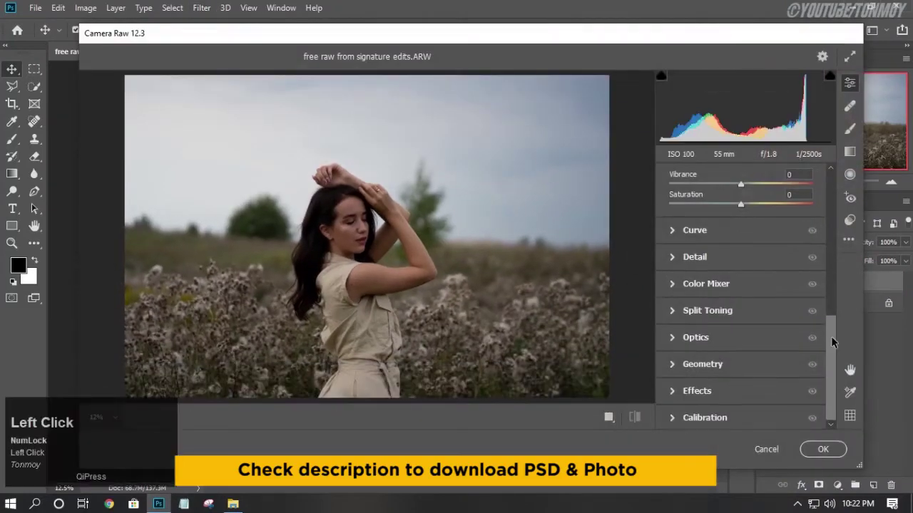
Select a panel control in Camera Raw to begin the tone adjustments.
{"action": "left_click", "coordinate": [851, 365]}
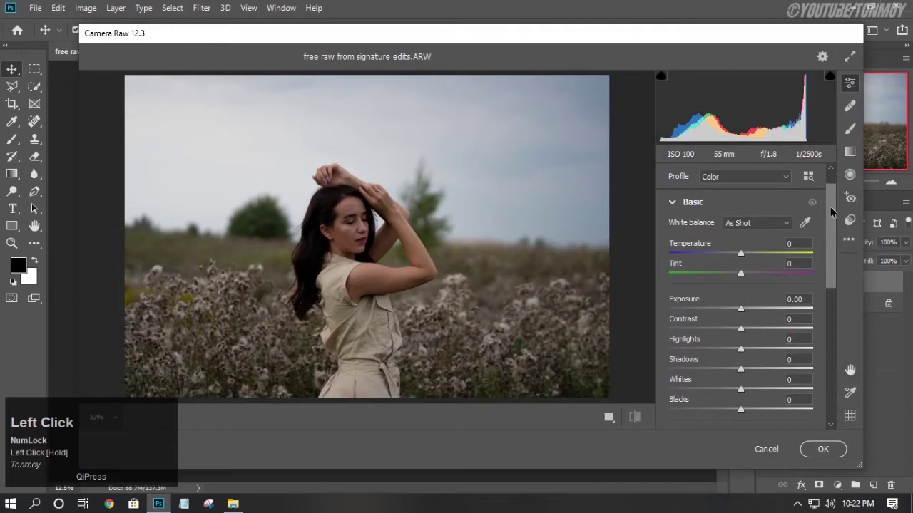
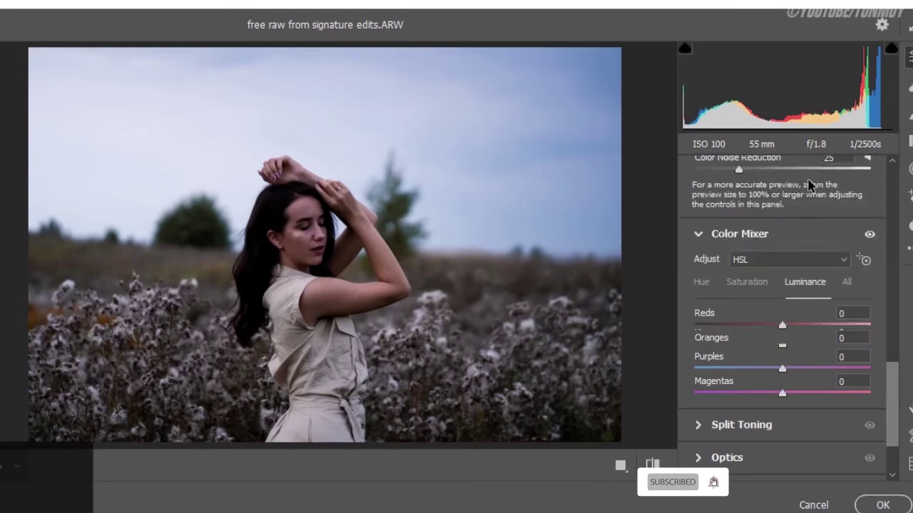
Raise yellow luminance in Color Mixer and apply the Camera Raw grade to Main.
{"action": "left_click_drag", "start_coordinate": [809, 277], "coordinate": [820, 294]}
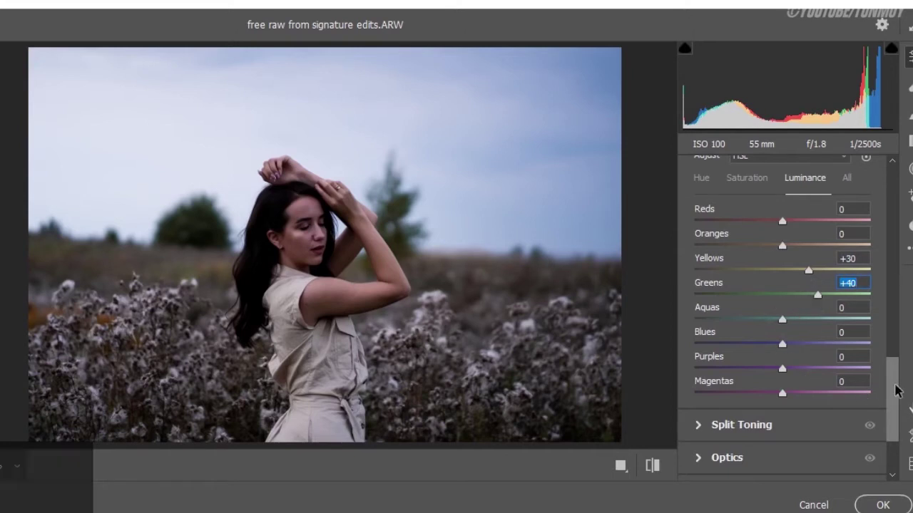
{"action": "left_click_drag", "start_coordinate": [900, 387], "coordinate": [794, 377]}
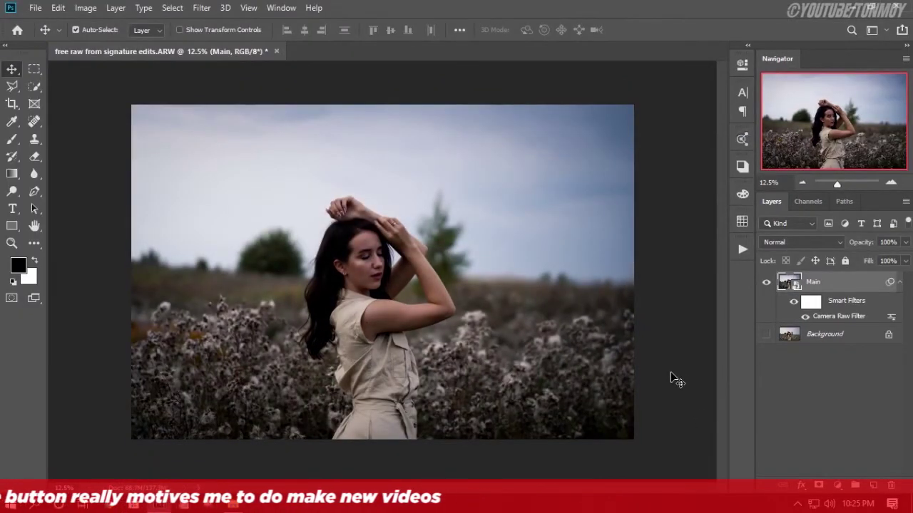
Collapse Main's smart filters, show Background again, and duplicate the graded Main layer.
{"action": "left_click", "coordinate": [906, 285]}
{"action": "left_click", "coordinate": [773, 301]}
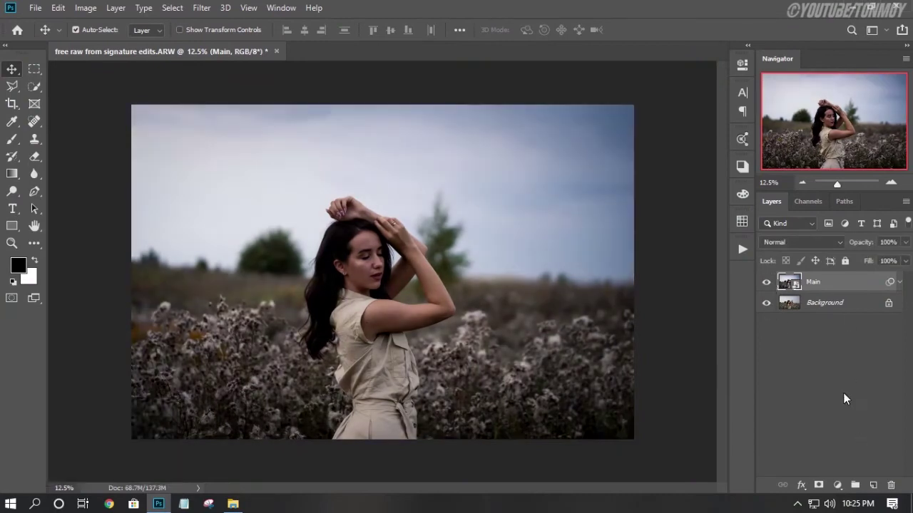
{"action": "right_click", "coordinate": [828, 287]}
{"action": "left_click", "coordinate": [686, 40]}
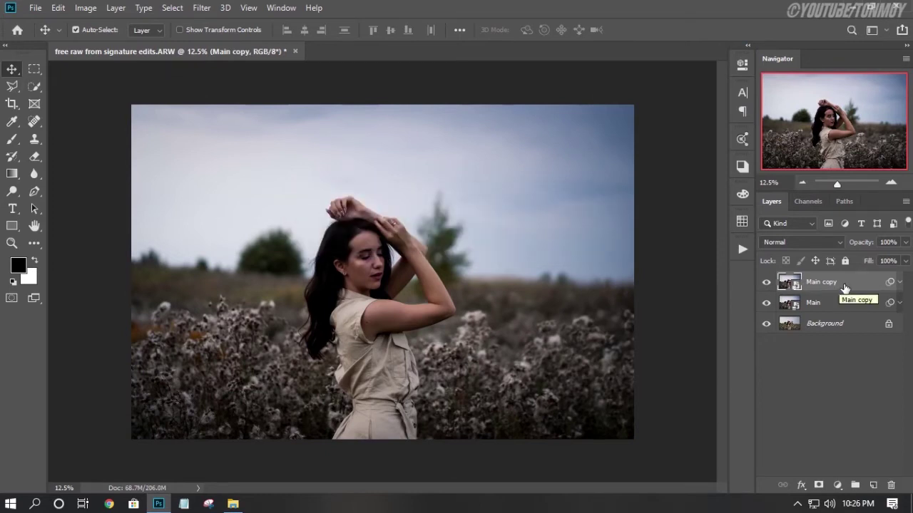
Rasterize the Main copy layer into plain pixels with the grade baked in.
{"action": "left_click", "coordinate": [774, 285]}
{"action": "right_click", "coordinate": [847, 279]}
{"action": "left_click", "coordinate": [688, 240]}
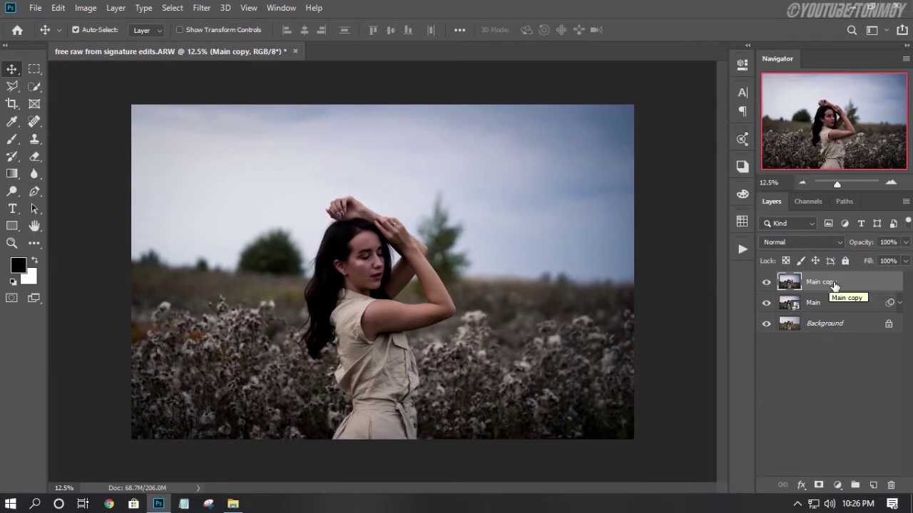
Add a Dodge & burn layer filled with 50% gray and blend it with Overlay.
{"action": "left_click", "coordinate": [880, 484]}
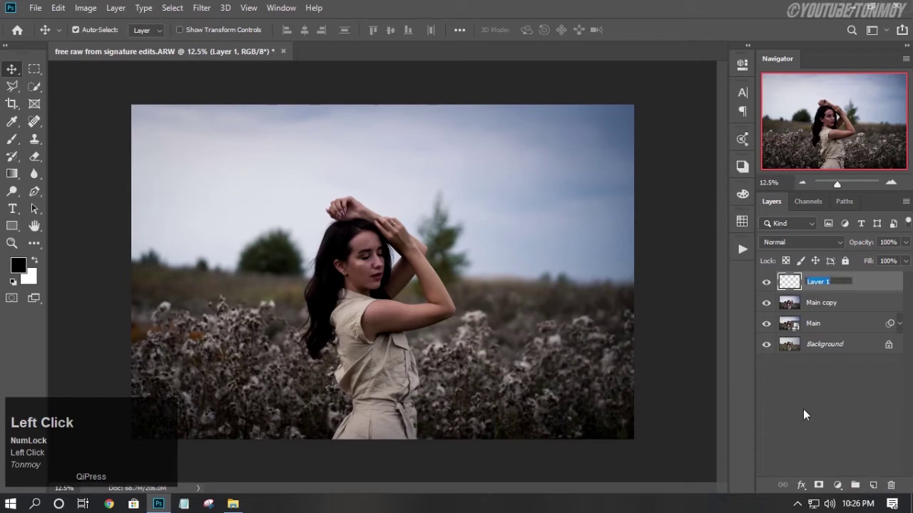
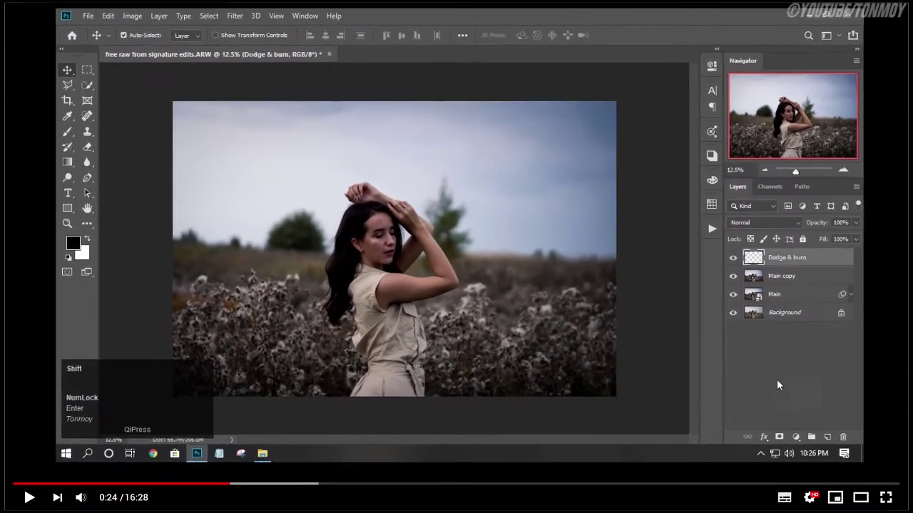
{"action": "key", "text": "shift+F5"}
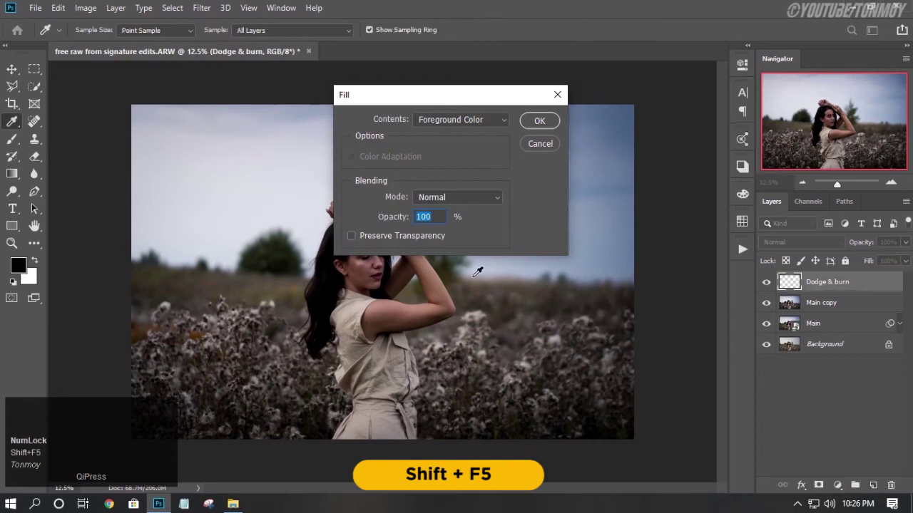
{"action": "left_click", "coordinate": [463, 122]}
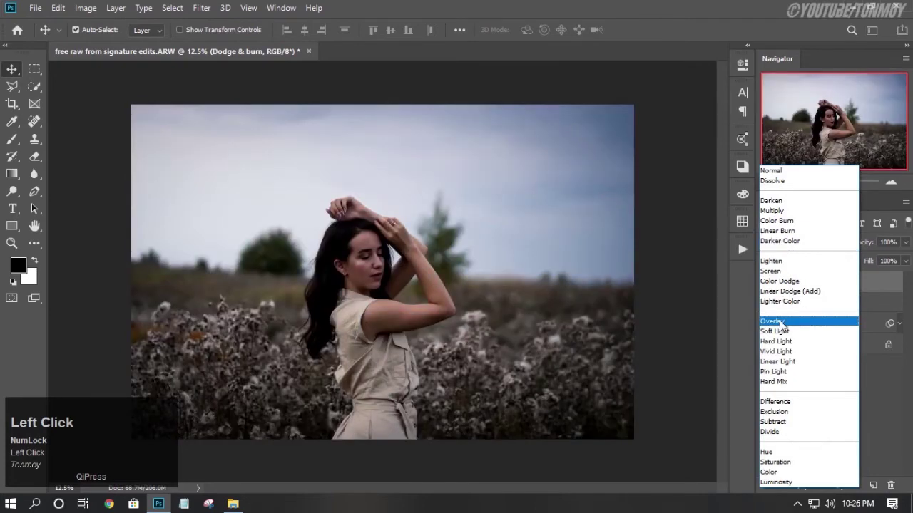
{"action": "left_click", "coordinate": [783, 324]}
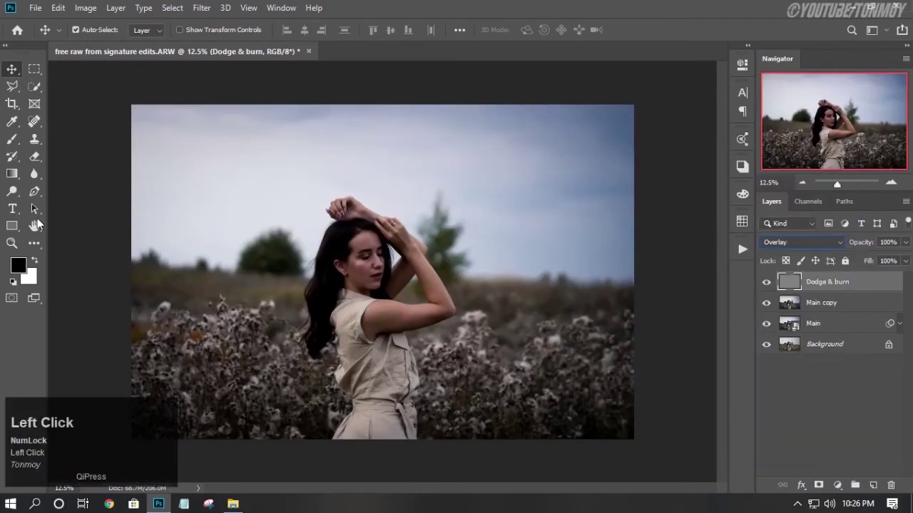
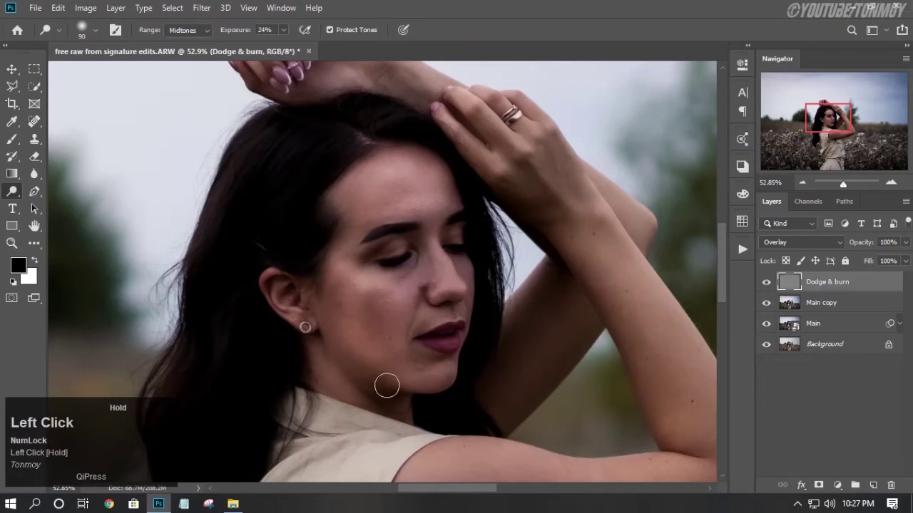
Paint dodge and burn shading on the face and arms, resizing the brush as needed.
{"action": "key", "text": "space"}
{"action": "left_click", "coordinate": [441, 402]}
{"action": "key", "text": "space"}
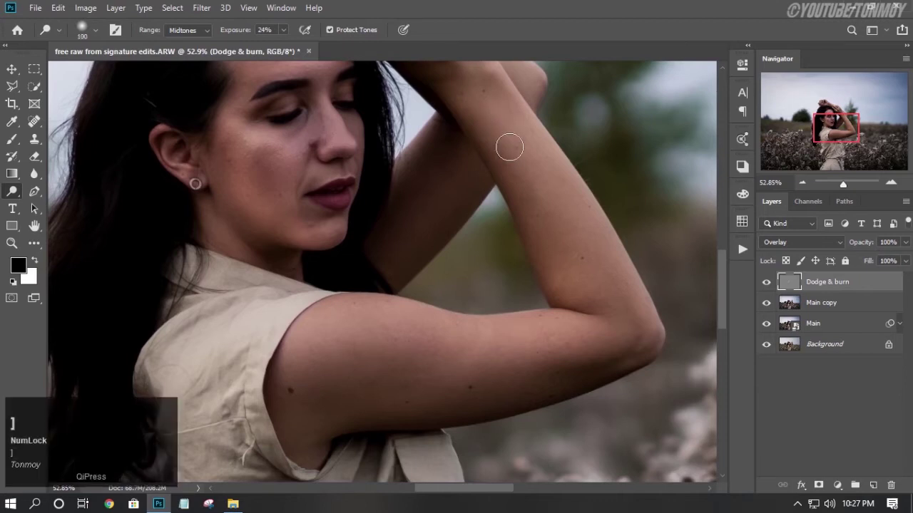
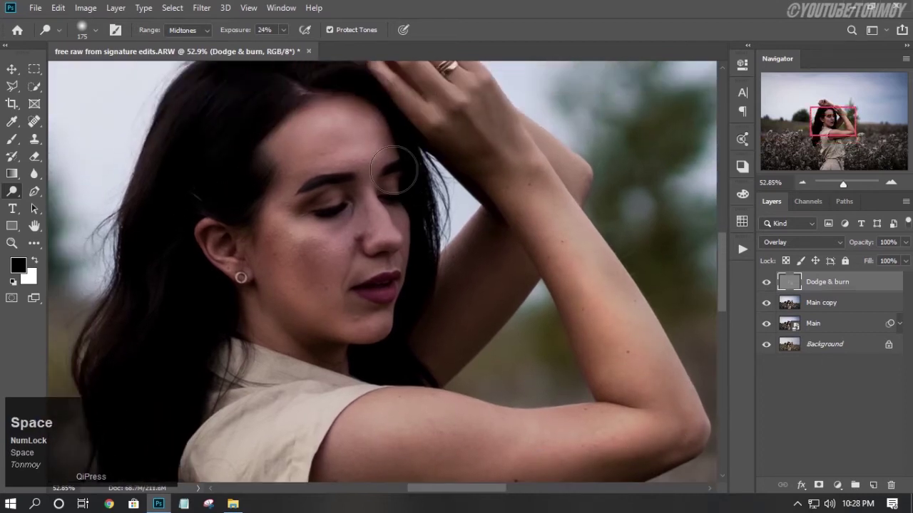
{"action": "key", "text": "["}
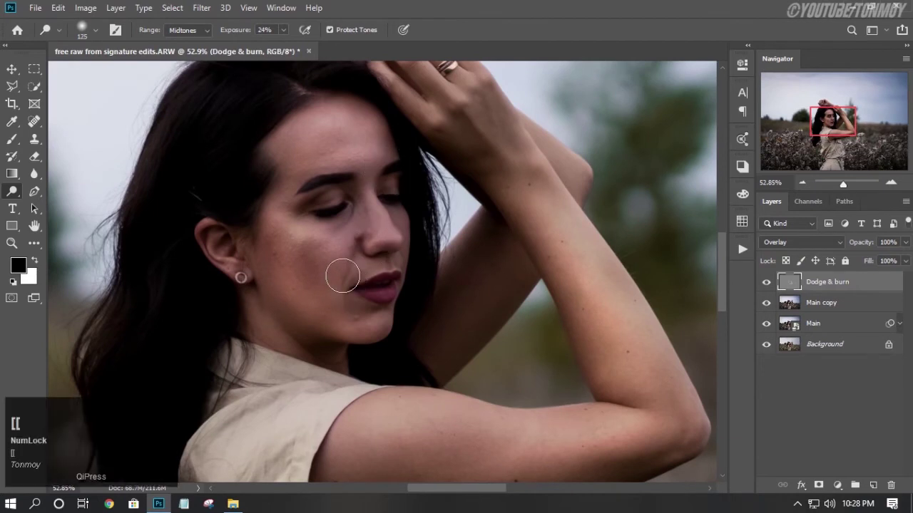
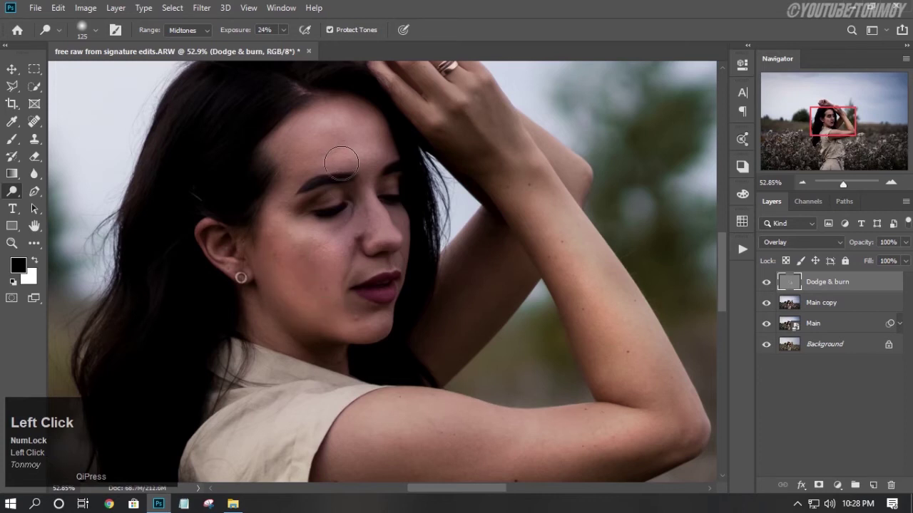
Fit the photo back in view and lower the Dodge & burn layer's opacity toward 33%.
{"action": "key", "text": "ctrl+z"}
{"action": "left_click", "coordinate": [12, 71]}
{"action": "key", "text": "ctrl+-"}
{"action": "left_click_drag", "start_coordinate": [772, 283], "coordinate": [772, 289]}
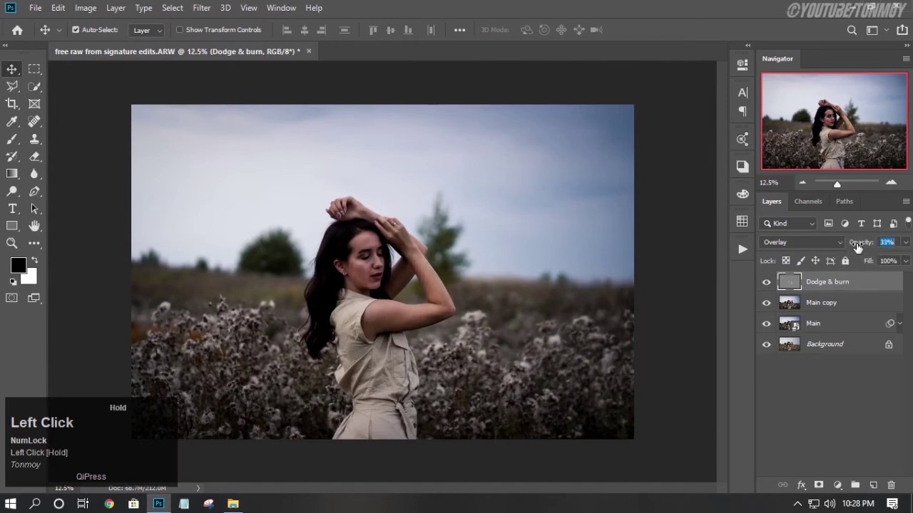
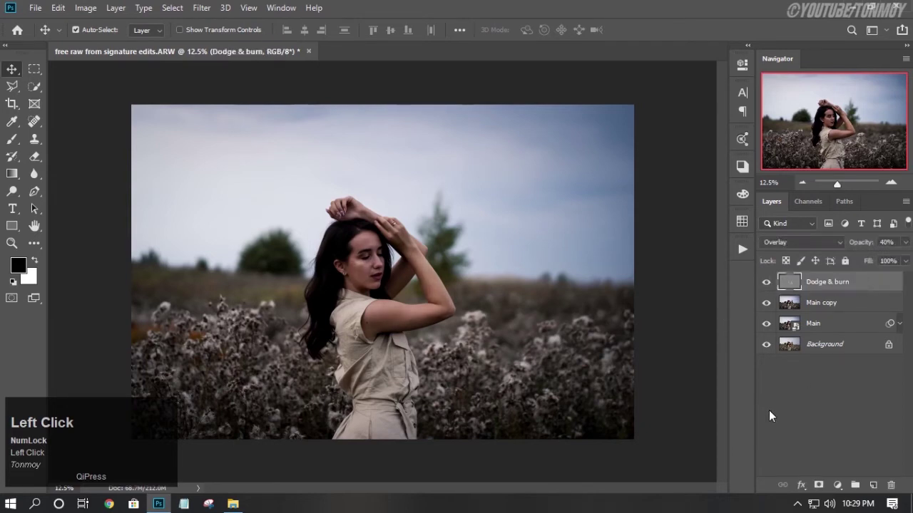
Stamp visible layers to Layer 1 and add a Color Lookup layer with its 3DLUT list shown.
{"action": "key", "text": "ctrl+shift+alt+e"}
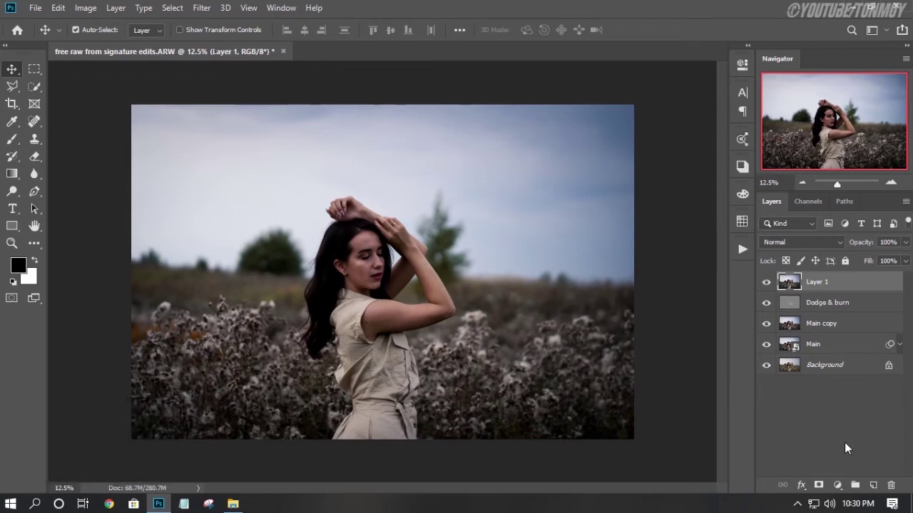
{"action": "left_click", "coordinate": [839, 491]}
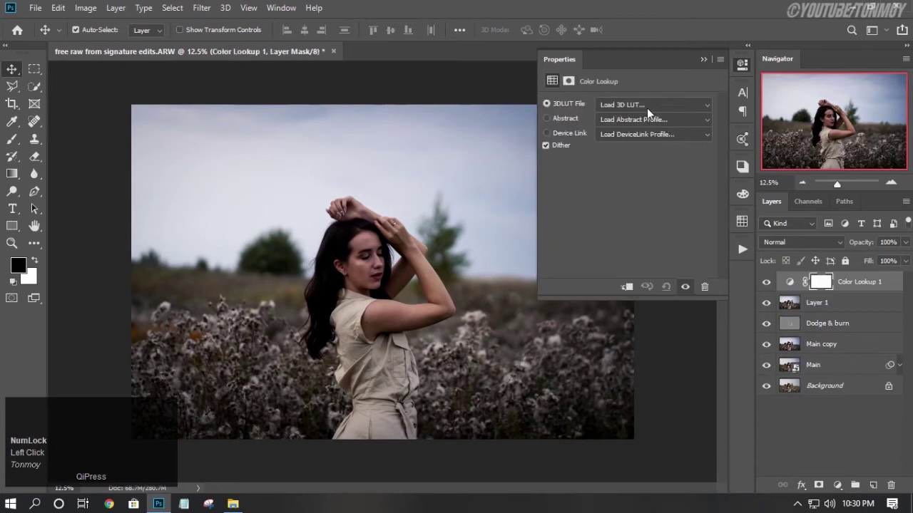
{"action": "double_click", "coordinate": [642, 109]}
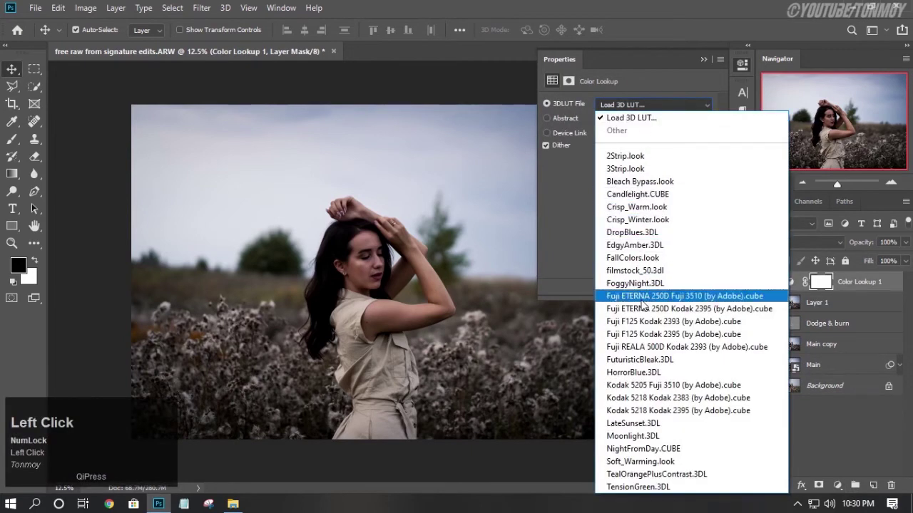
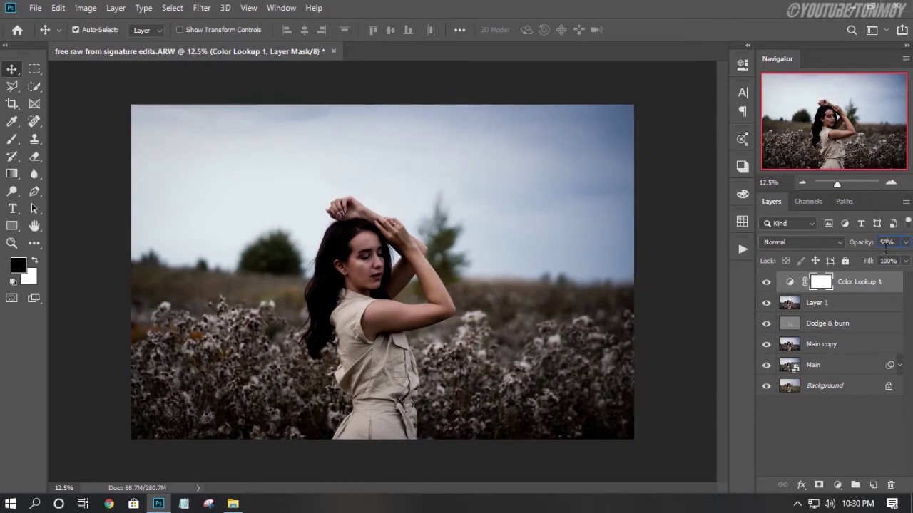
{"action": "left_click", "coordinate": [875, 280]}
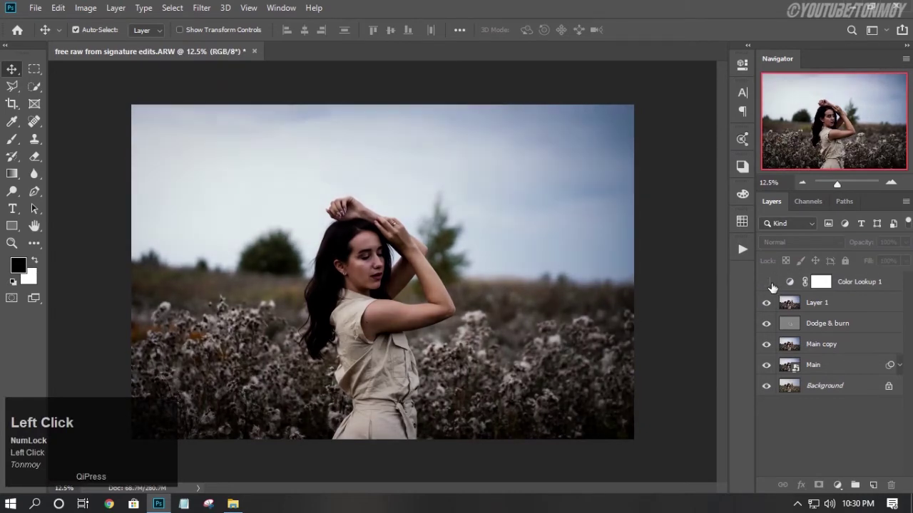
{"action": "key", "text": "ctrl+-"}
{"action": "key", "text": "="}
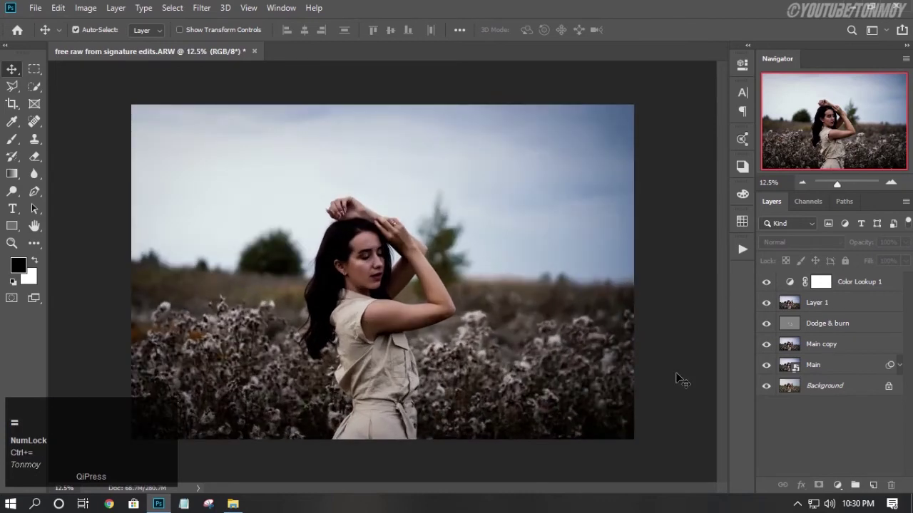
{"action": "key", "text": "ctrl+="}
{"action": "left_click", "coordinate": [775, 390]}
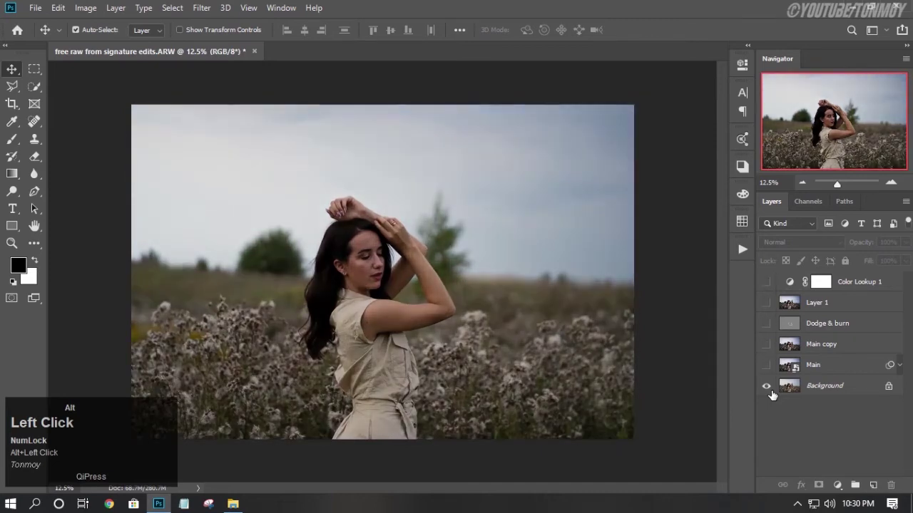
{"action": "left_click", "coordinate": [775, 390]}
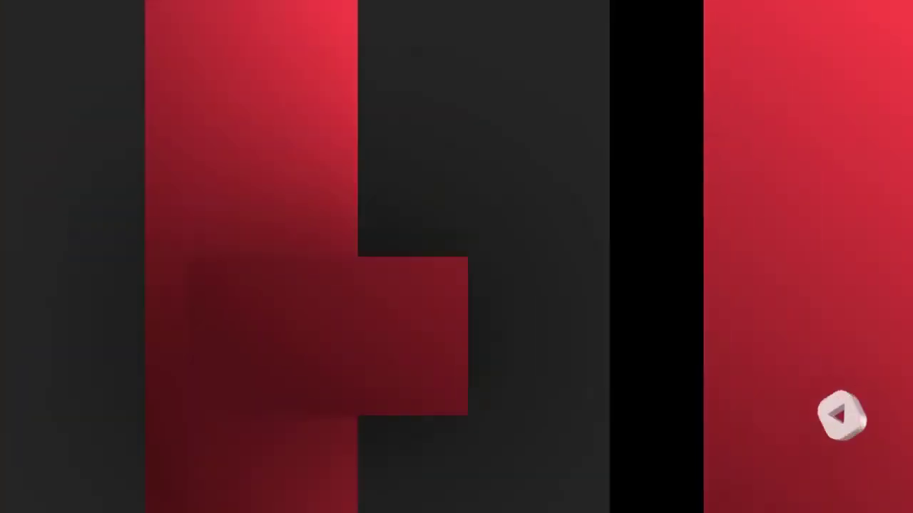